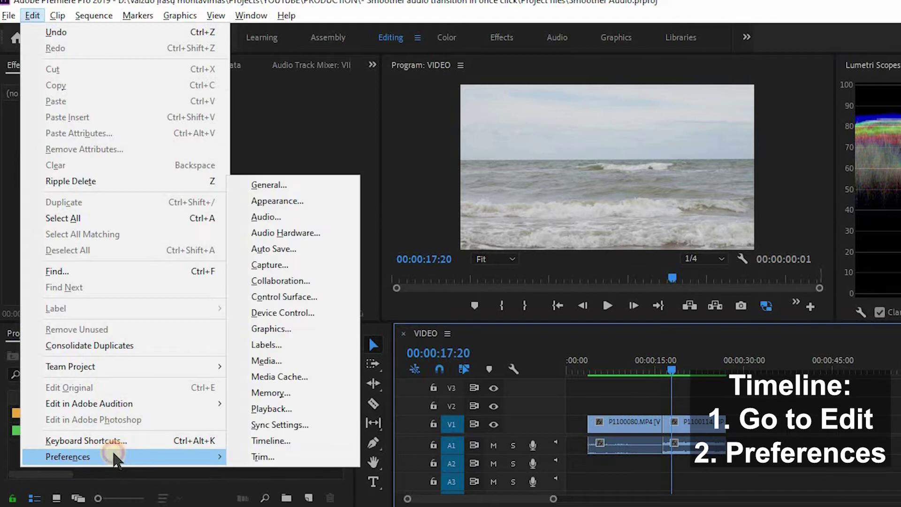
Select the Audio Transition Default Duration value in Timeline preferences so it can be retyped.
left_click_drag(279, 449, 296, 451)
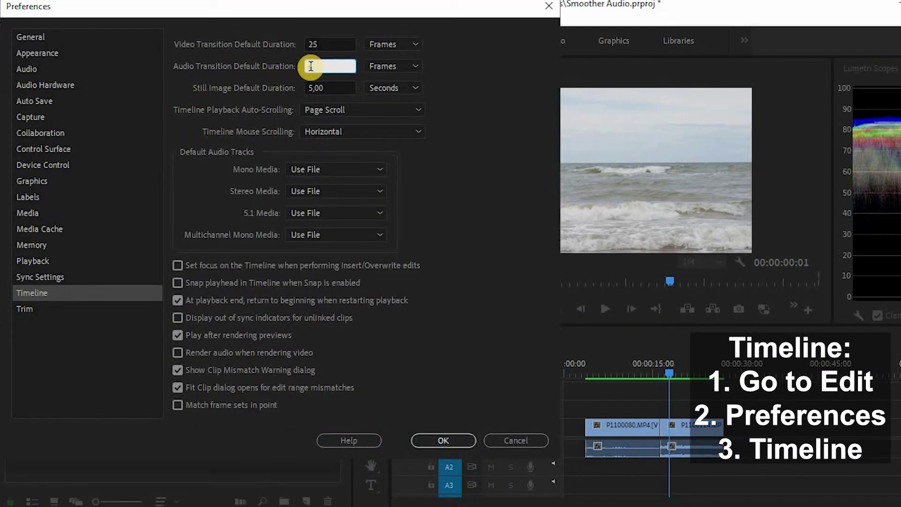